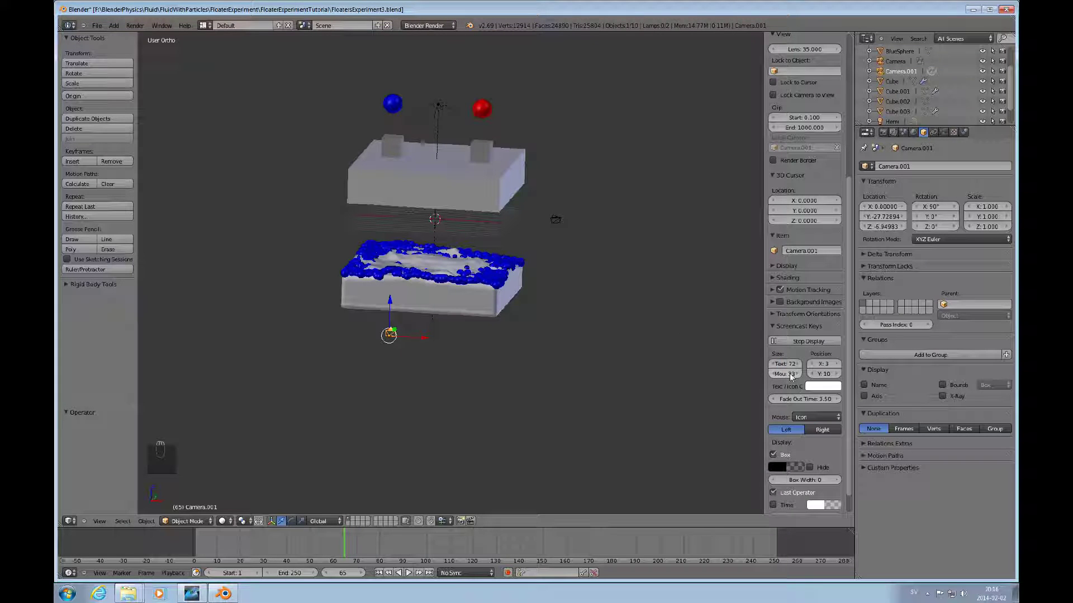
Inspect the scene from the front and above, then select the fluid domain box
{"action": "left_click_drag", "start_coordinate": [792, 376], "coordinate": [388, 291]}
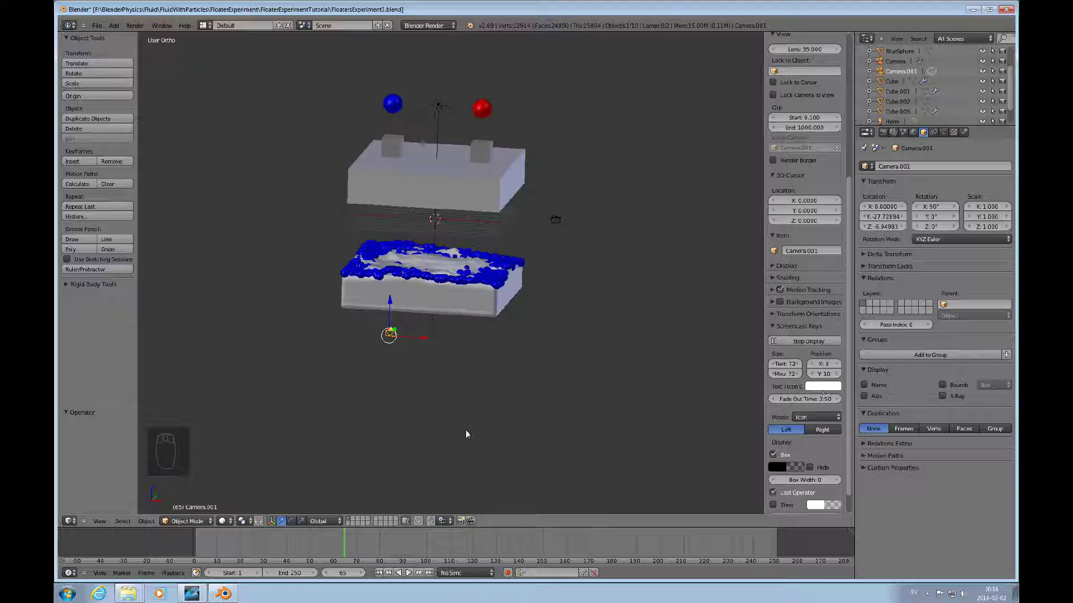
{"action": "key", "text": "KP_1"}
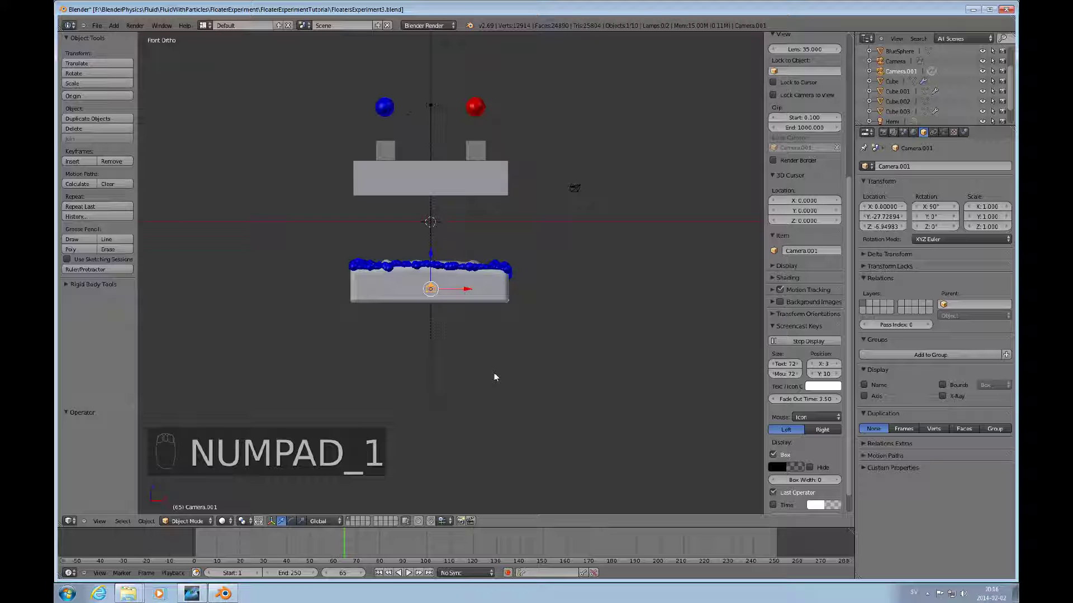
{"action": "left_click_drag", "start_coordinate": [496, 377], "coordinate": [487, 325]}
{"action": "right_click", "coordinate": [487, 325]}
{"action": "left_click", "coordinate": [498, 297]}
{"action": "right_click", "coordinate": [550, 313]}
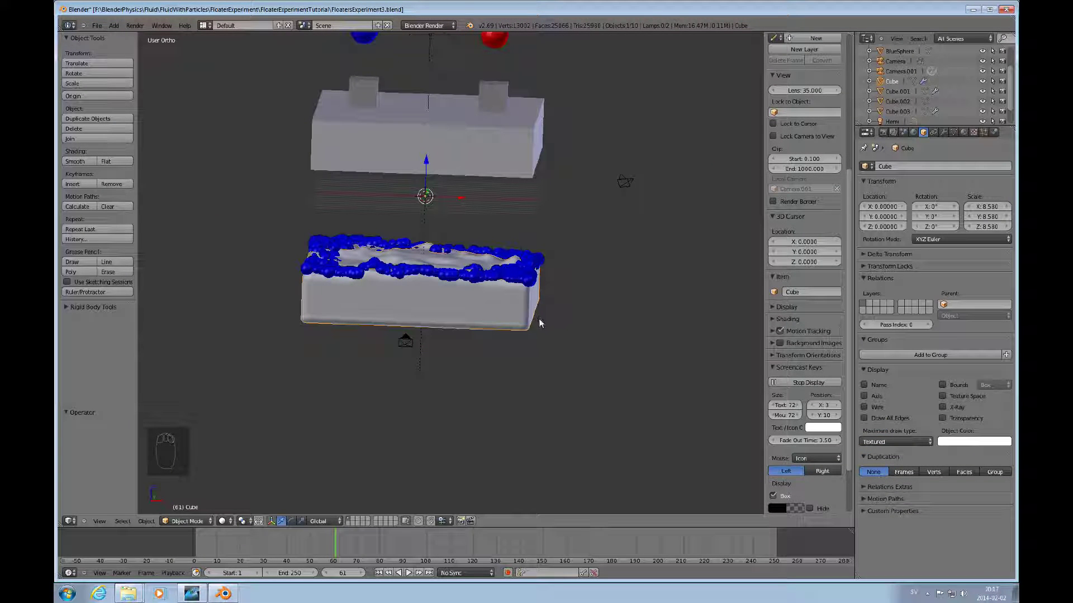
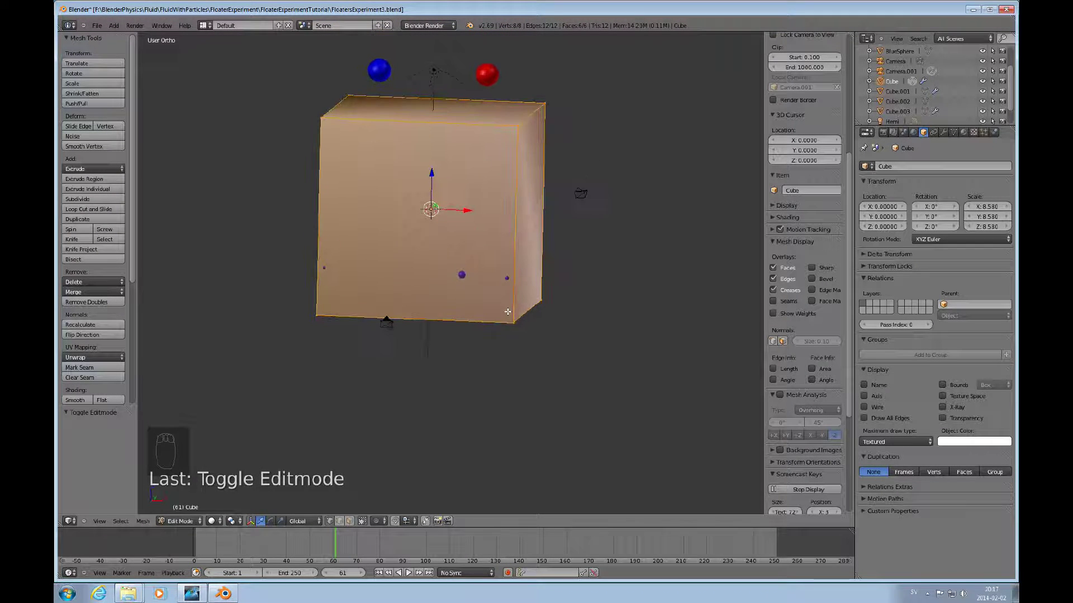
View the domain cube's mesh from the front in Edit Mode and return to Object Mode
{"action": "key", "text": "KP_1"}
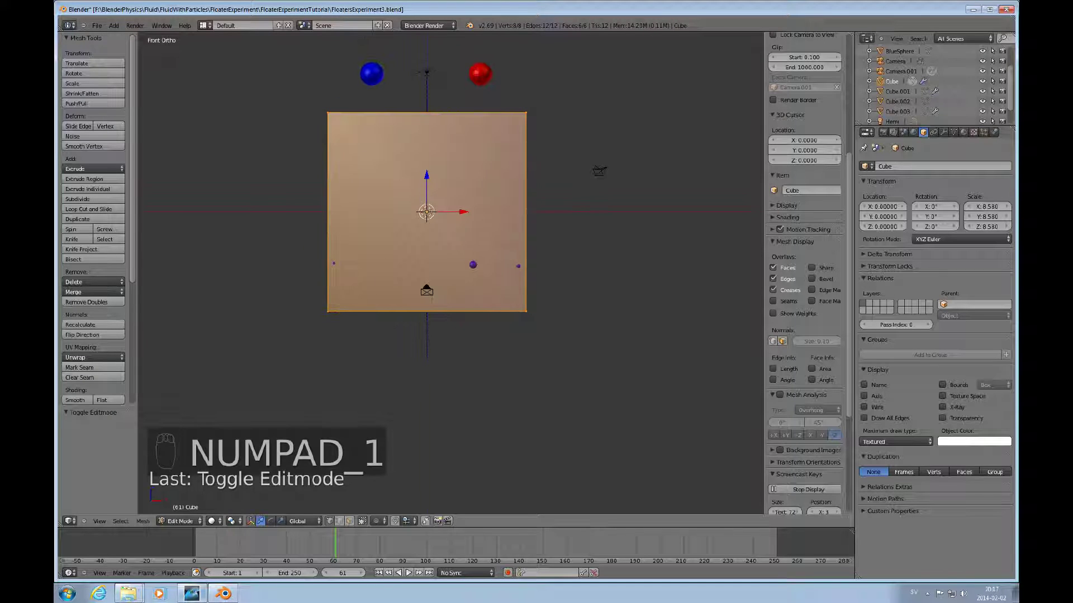
{"action": "key", "text": "Tab"}
{"action": "key", "text": "Tab"}
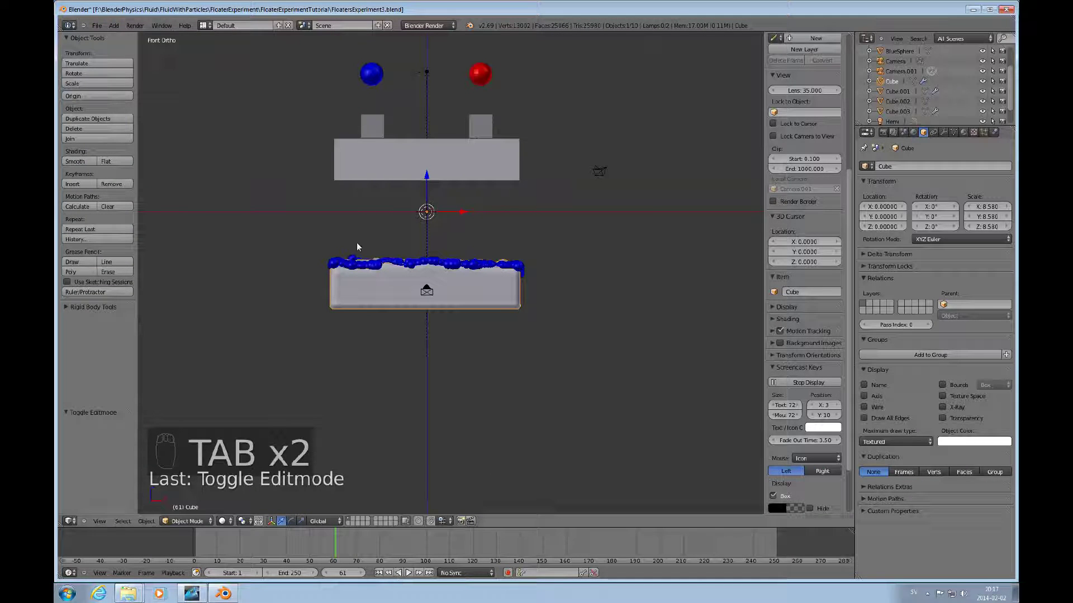
Scrub to a fluid-free frame, show wireframe and select the small cube on the top box
{"action": "left_click_drag", "start_coordinate": [380, 573], "coordinate": [475, 252]}
{"action": "key", "text": "z"}
{"action": "left_click_drag", "start_coordinate": [476, 236], "coordinate": [476, 237]}
{"action": "left_click_drag", "start_coordinate": [477, 237], "coordinate": [460, 215]}
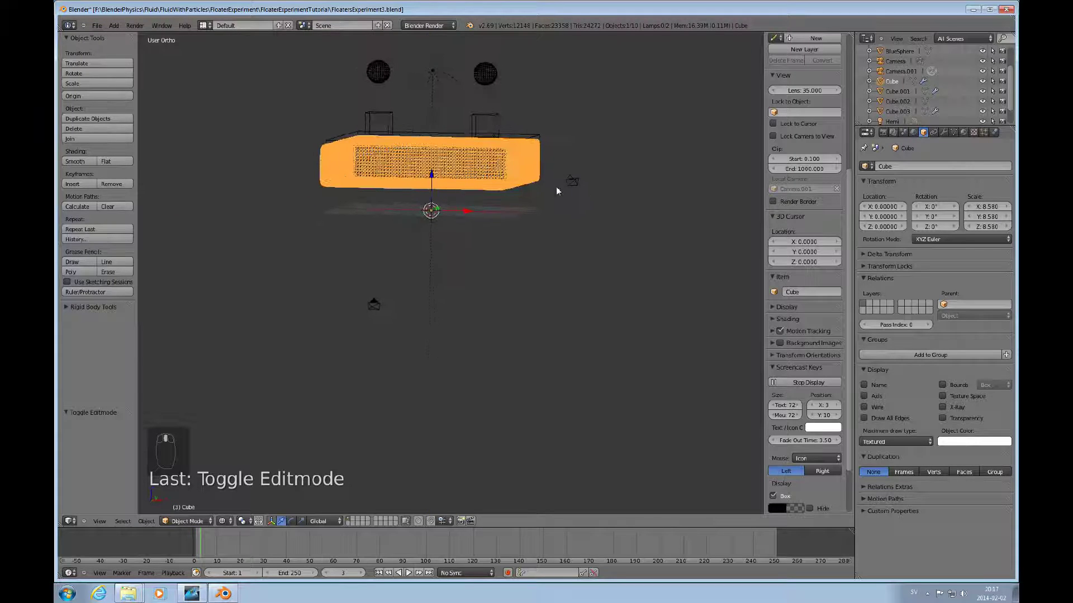
{"action": "left_click_drag", "start_coordinate": [434, 210], "coordinate": [364, 576]}
{"action": "left_click_drag", "start_coordinate": [364, 577], "coordinate": [509, 146]}
{"action": "middle_click", "coordinate": [509, 146]}
{"action": "left_click_drag", "start_coordinate": [516, 145], "coordinate": [502, 174]}
{"action": "right_click", "coordinate": [502, 173]}
Bring up Cube.001's Physics settings showing Fluid type Particle set to Floats
{"action": "left_click_drag", "start_coordinate": [493, 203], "coordinate": [388, 117]}
{"action": "middle_click", "coordinate": [388, 118]}
{"action": "left_click_drag", "start_coordinate": [394, 118], "coordinate": [409, 165]}
{"action": "middle_click", "coordinate": [409, 165]}
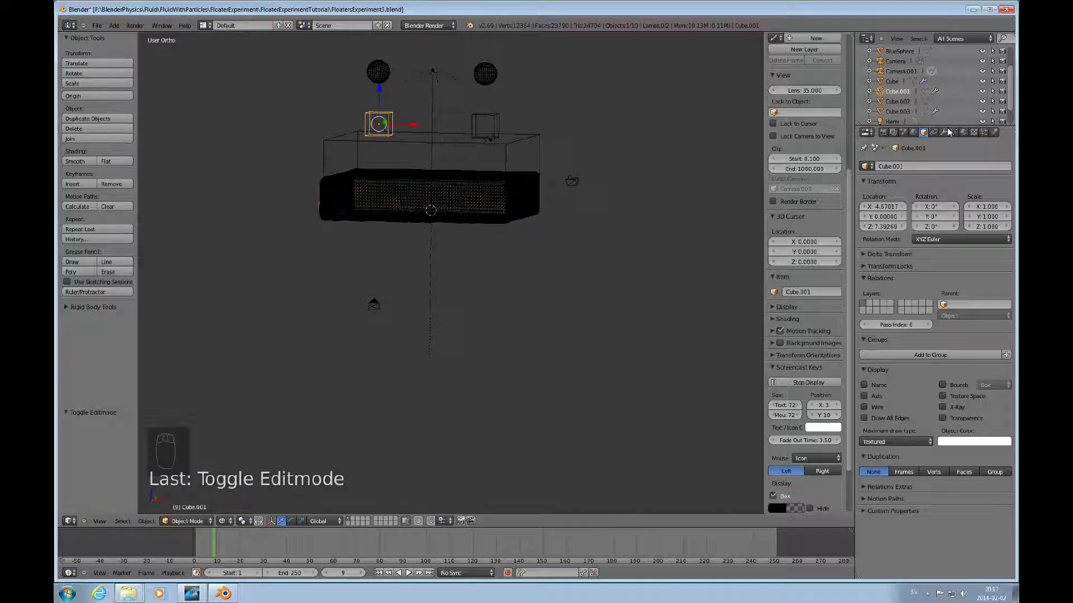
Compare the domain Cube's fluid settings with Cube.001's Particle/Floats settings and advance the timeline in front view
{"action": "left_click_drag", "start_coordinate": [996, 133], "coordinate": [1002, 194]}
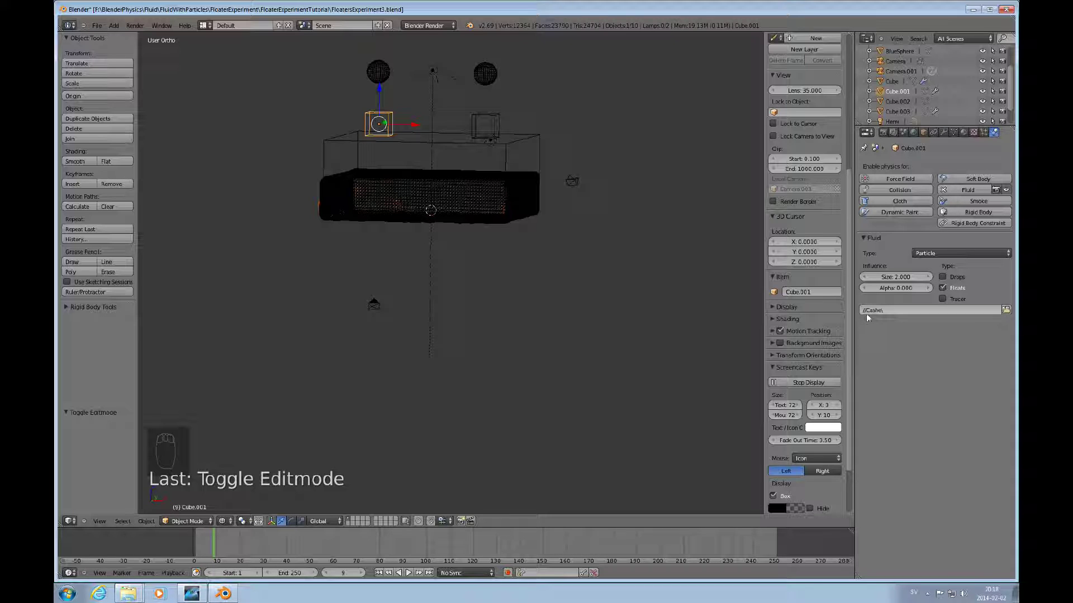
{"action": "left_click_drag", "start_coordinate": [520, 188], "coordinate": [880, 383]}
{"action": "middle_click", "coordinate": [881, 383]}
{"action": "left_click_drag", "start_coordinate": [881, 383], "coordinate": [882, 382]}
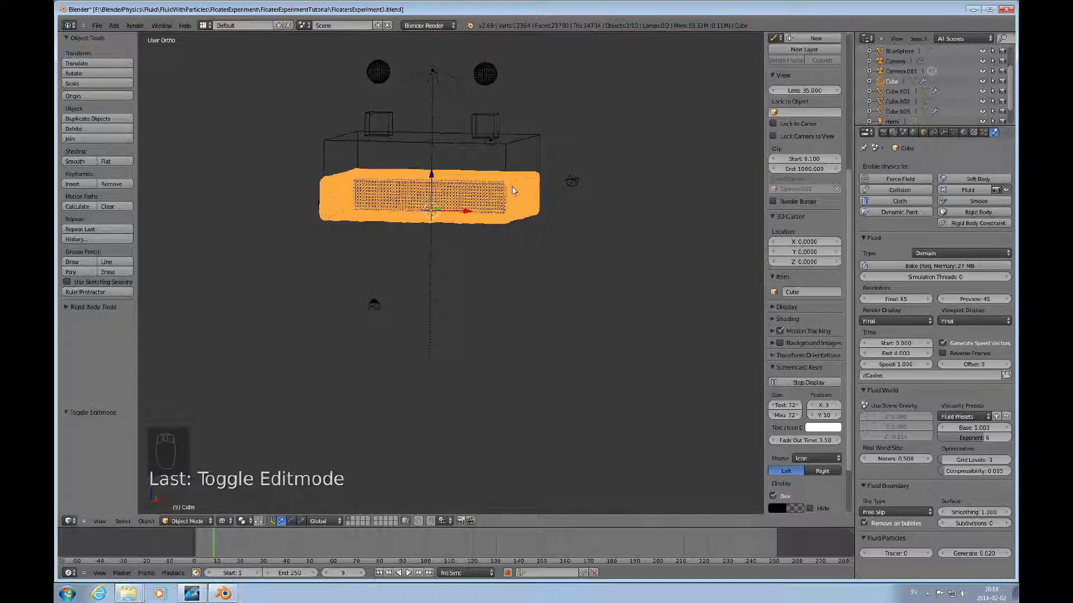
{"action": "left_click_drag", "start_coordinate": [392, 122], "coordinate": [531, 257]}
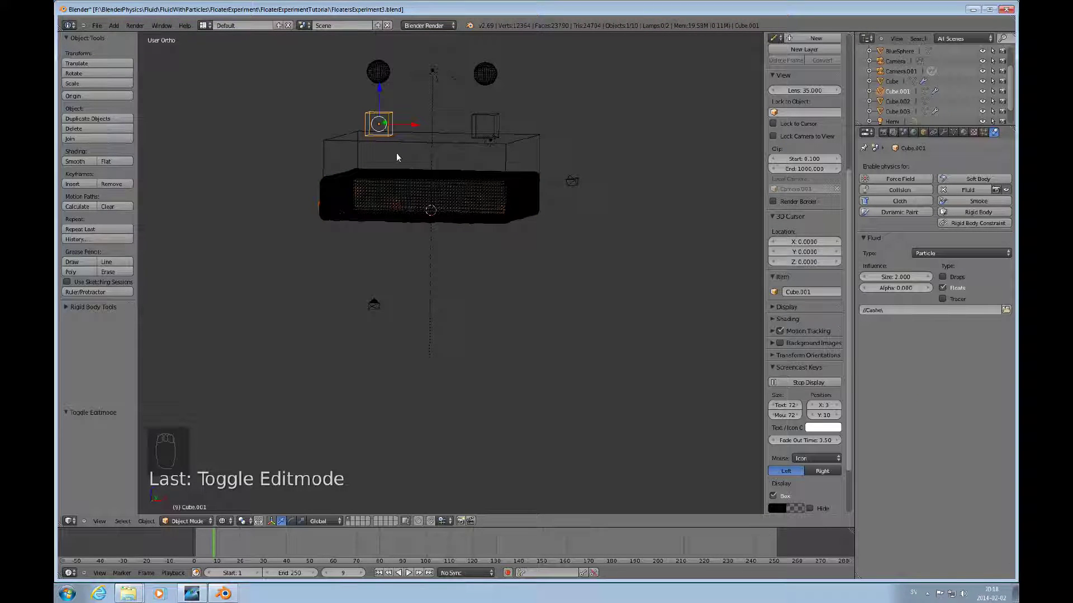
{"action": "key", "text": "KP_1"}
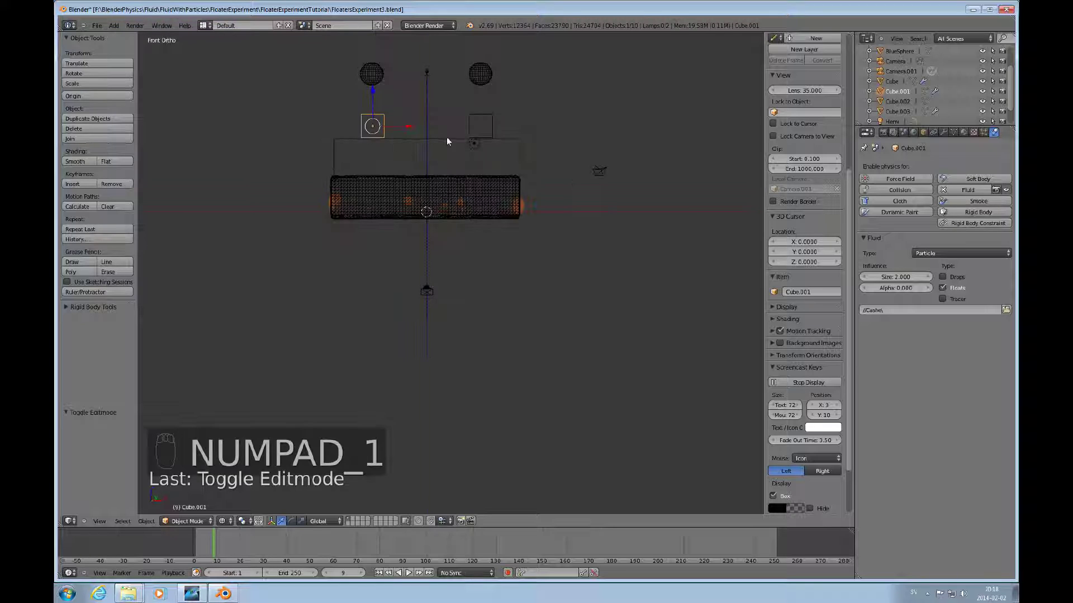
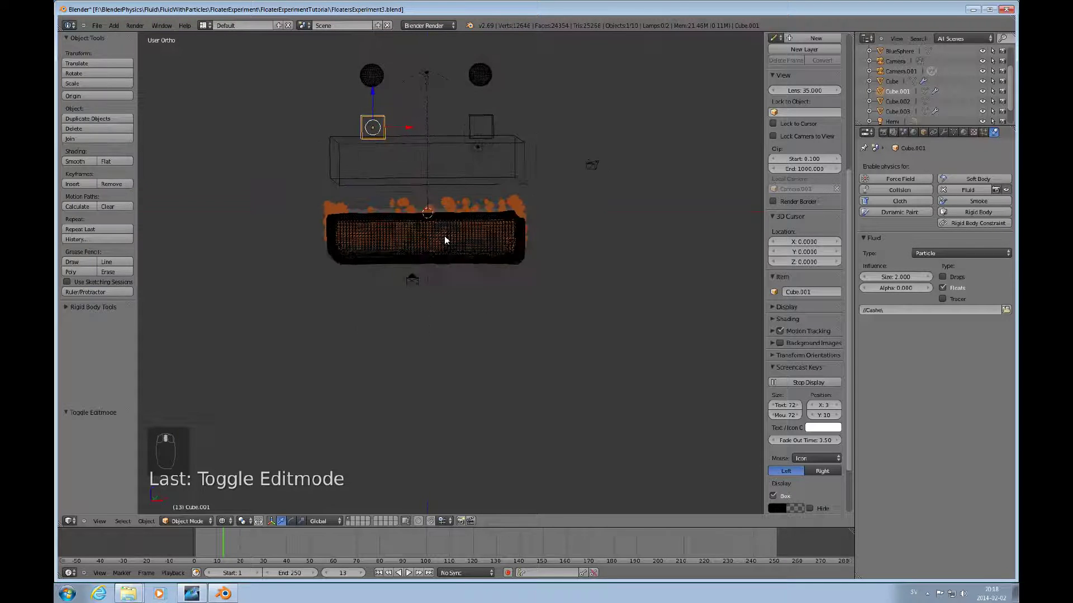
Switch to solid shading in front view showing blue floater spheres, ready for Cube.001's Move to Layer
{"action": "middle_click", "coordinate": [554, 259]}
{"action": "key", "text": "z"}
{"action": "middle_click", "coordinate": [505, 242]}
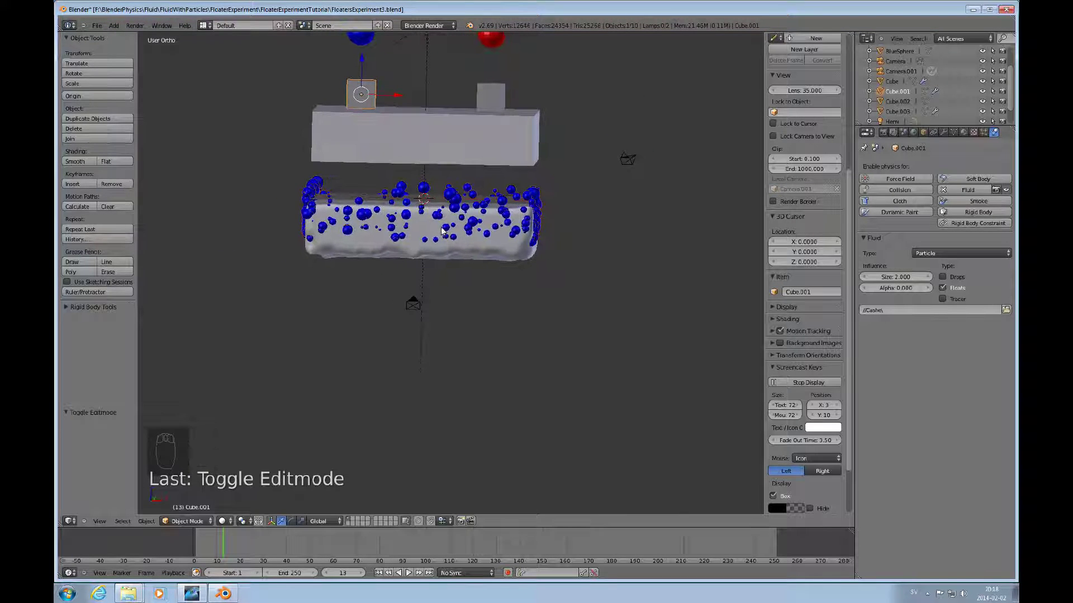
{"action": "left_click_drag", "start_coordinate": [442, 227], "coordinate": [525, 218]}
{"action": "key", "text": "KP_1"}
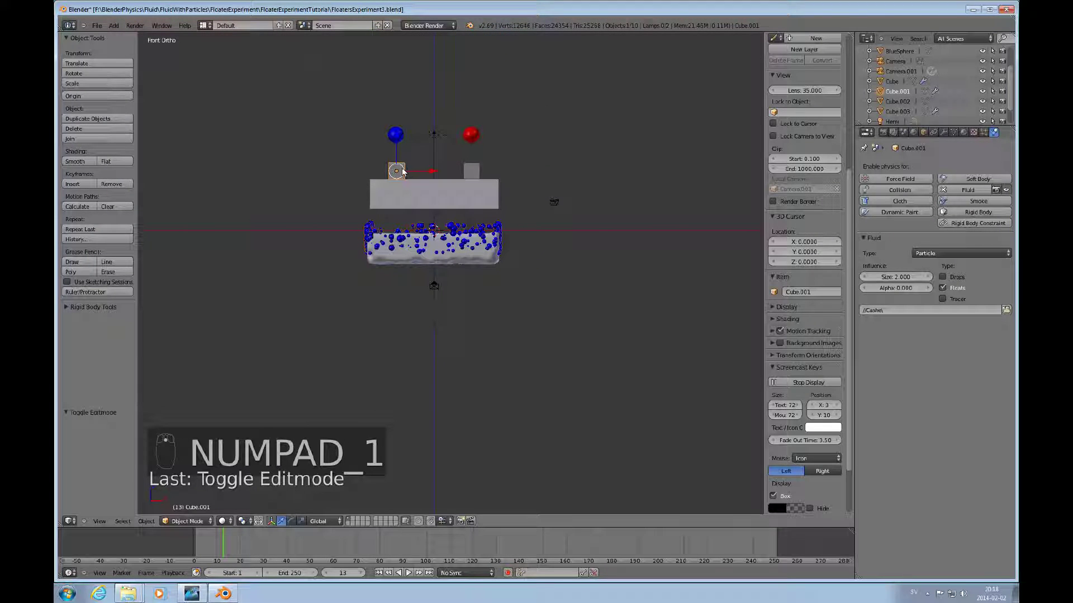
{"action": "middle_click", "coordinate": [404, 169]}
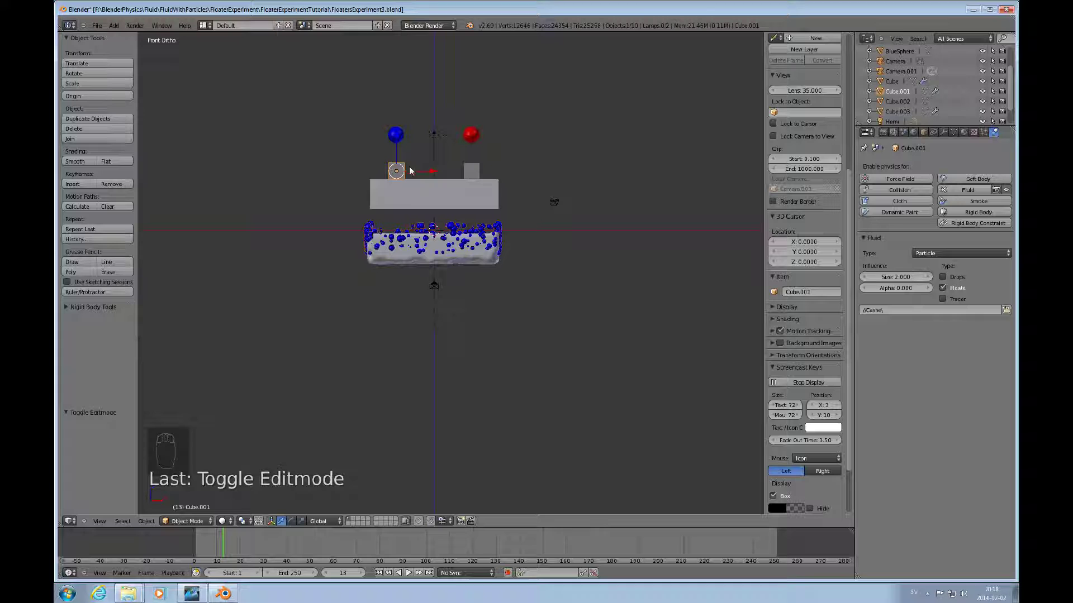
{"action": "key", "text": "m"}
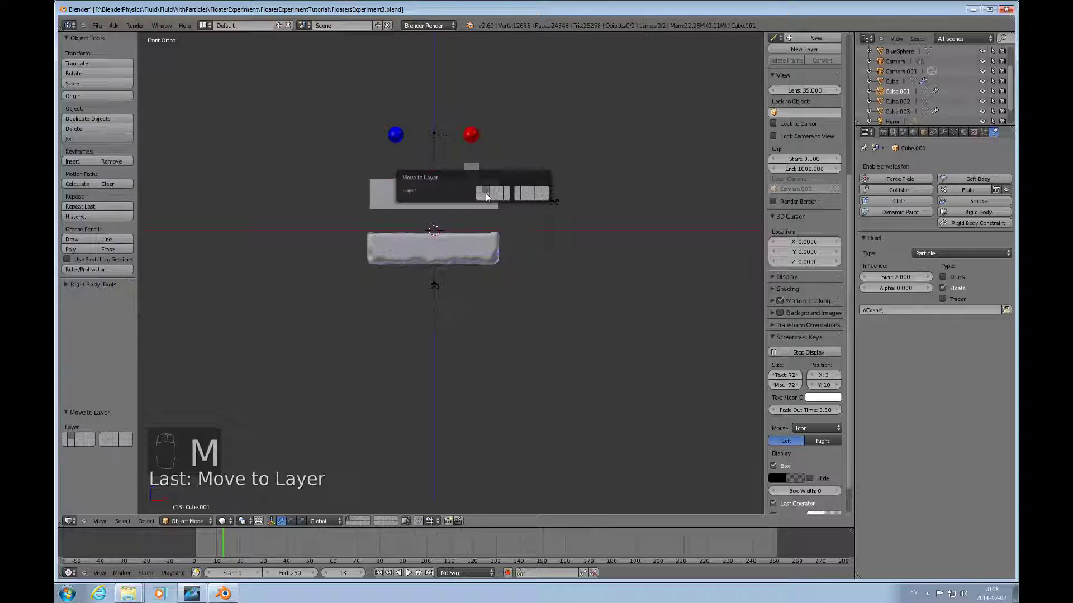
{"action": "left_click_drag", "start_coordinate": [481, 249], "coordinate": [513, 250]}
{"action": "middle_click", "coordinate": [520, 246]}
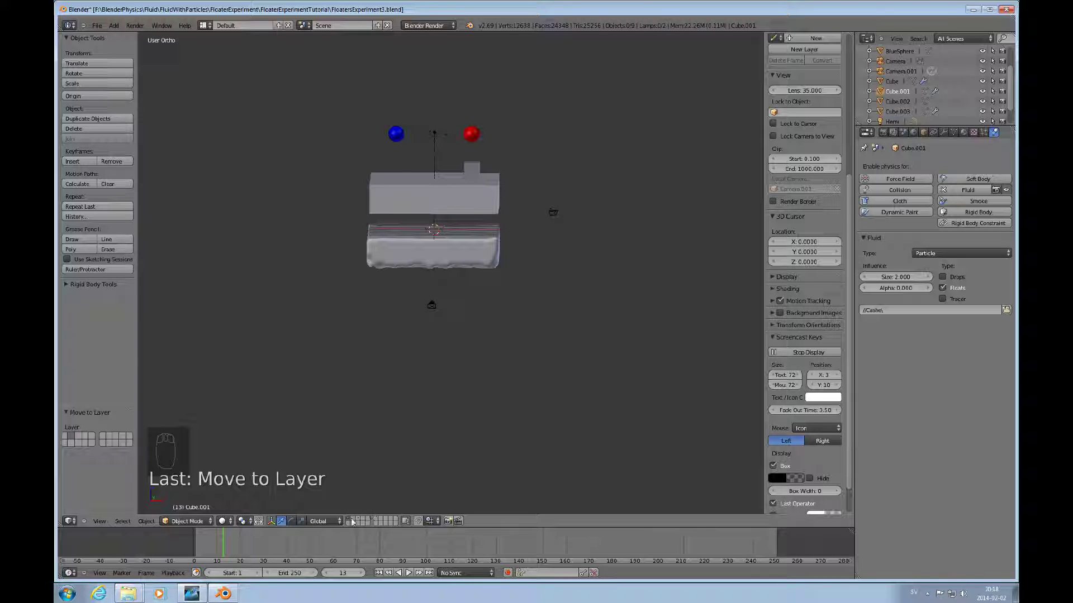
{"action": "left_click_drag", "start_coordinate": [354, 521], "coordinate": [482, 303]}
{"action": "left_click_drag", "start_coordinate": [482, 302], "coordinate": [491, 316]}
{"action": "key", "text": "KP_1"}
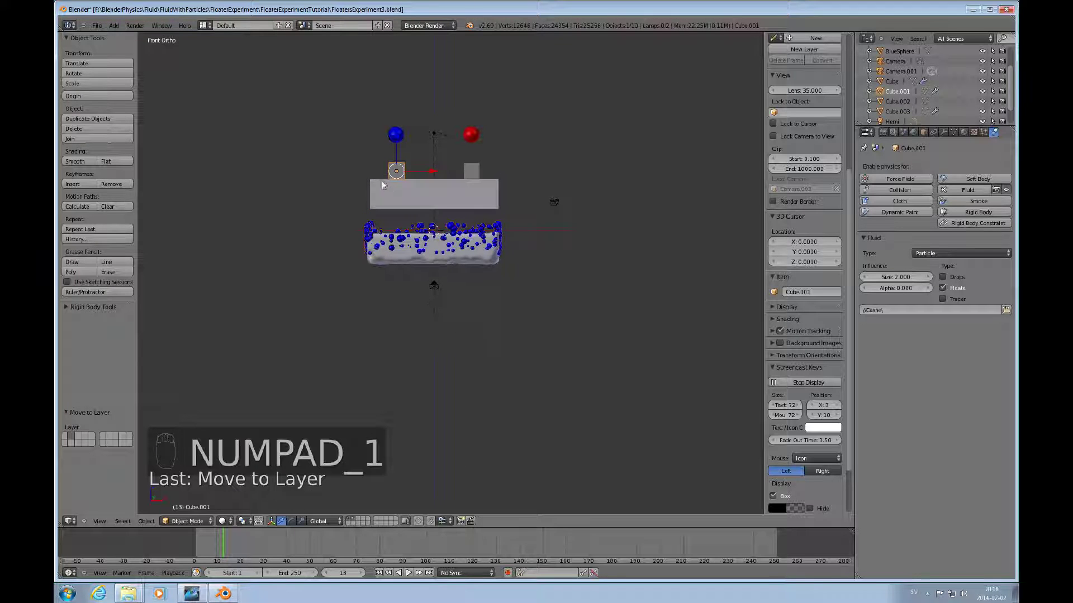
{"action": "left_click", "coordinate": [401, 174]}
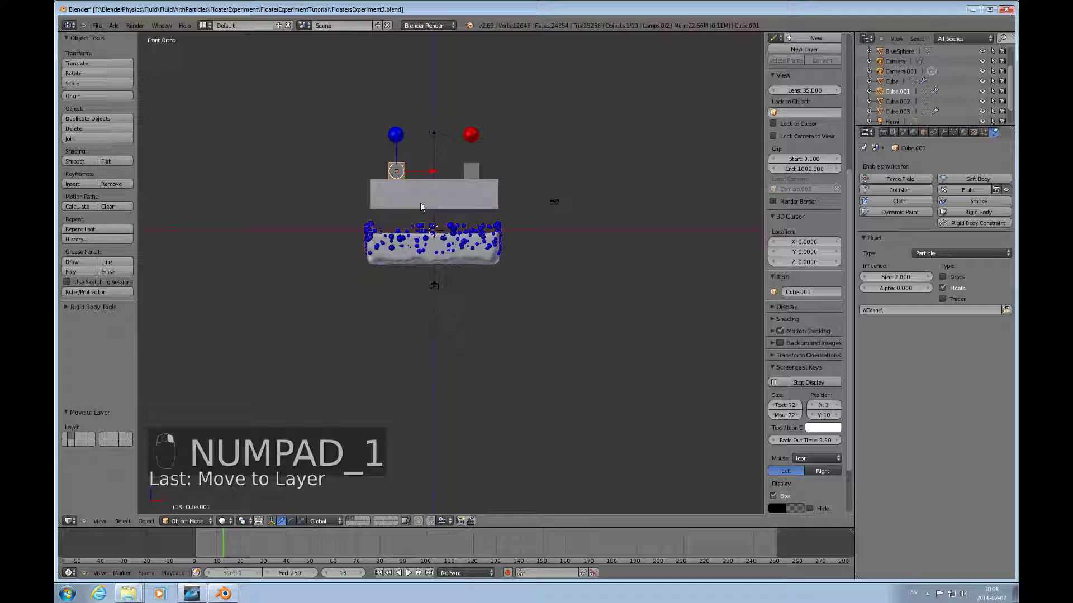
{"action": "key", "text": "m"}
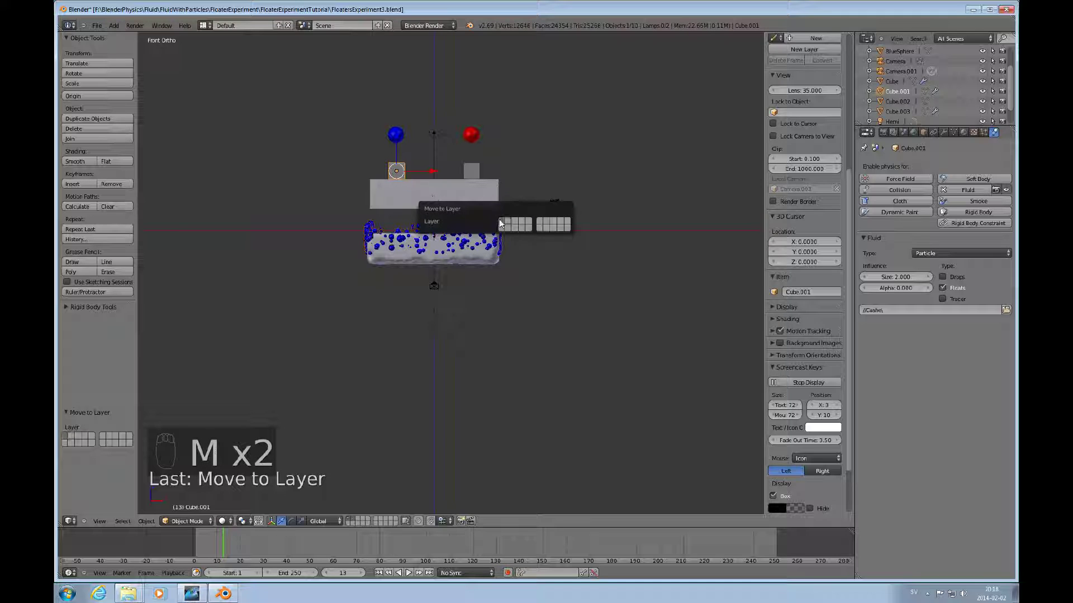
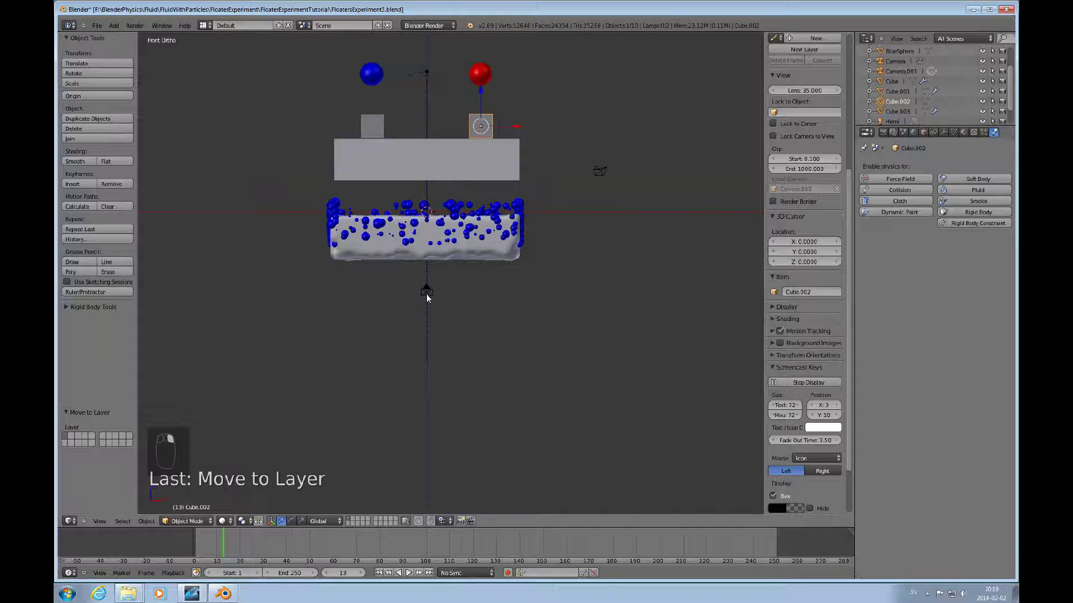
{"action": "left_click_drag", "start_coordinate": [428, 295], "coordinate": [467, 272]}
{"action": "key", "text": "KP_1"}
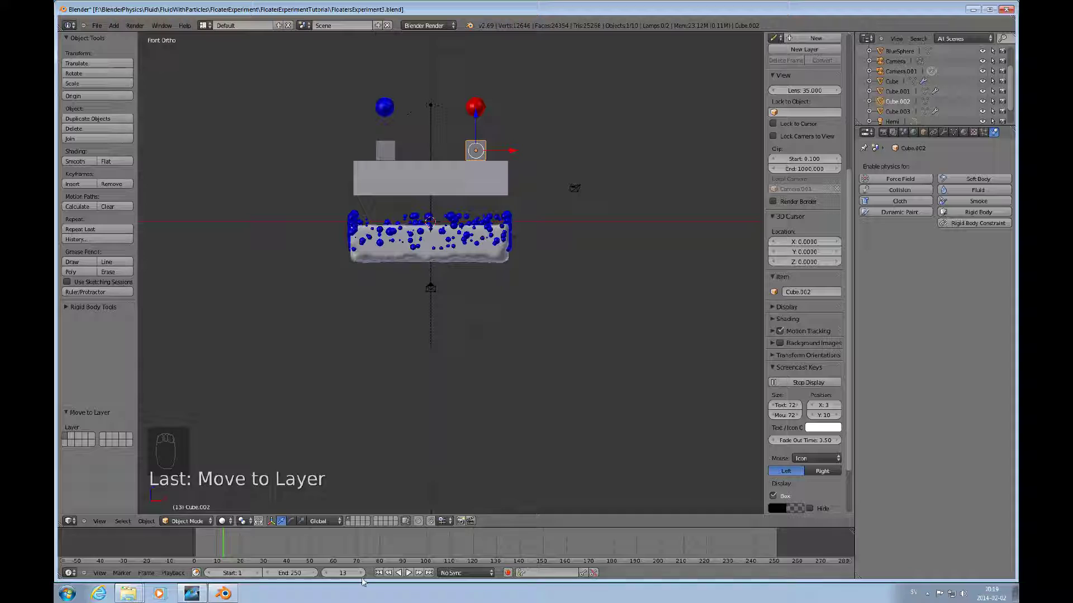
{"action": "left_click_drag", "start_coordinate": [362, 575], "coordinate": [363, 575]}
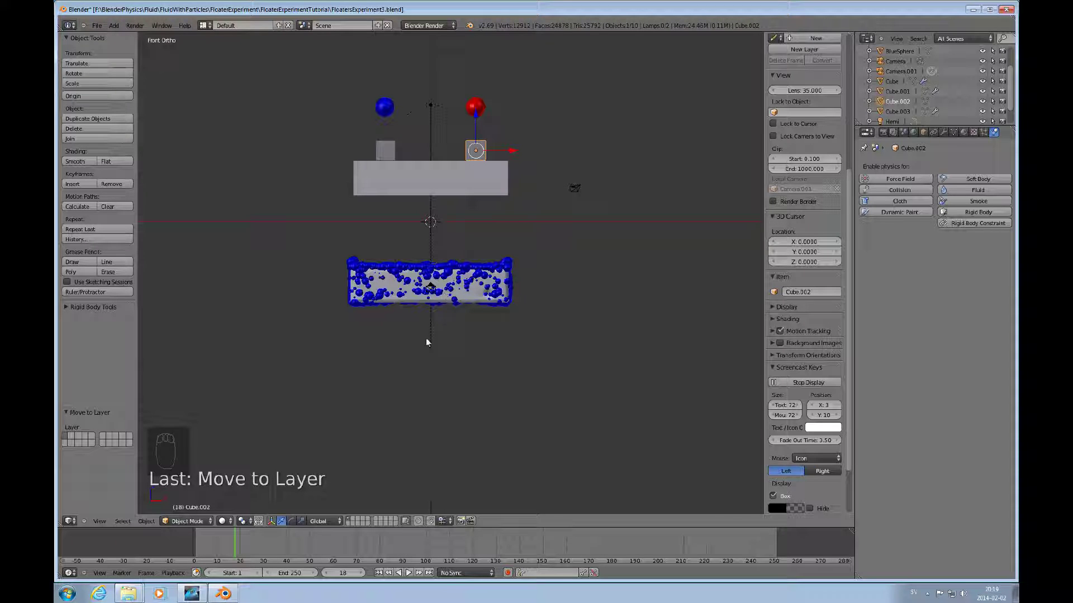
{"action": "left_click_drag", "start_coordinate": [424, 354], "coordinate": [344, 576]}
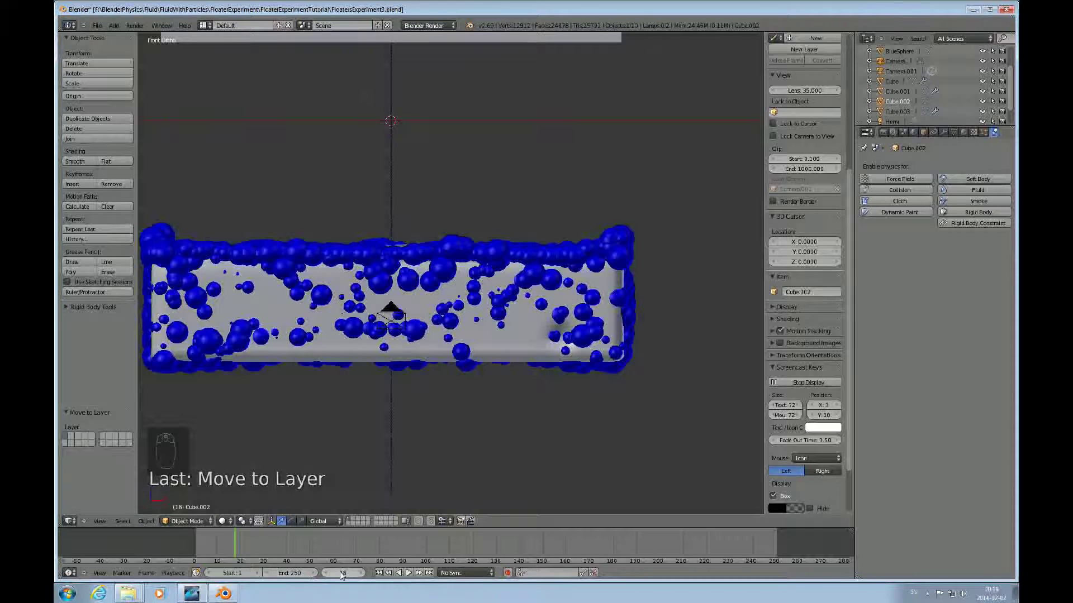
{"action": "middle_click", "coordinate": [364, 575]}
{"action": "left_click_drag", "start_coordinate": [363, 575], "coordinate": [363, 575]}
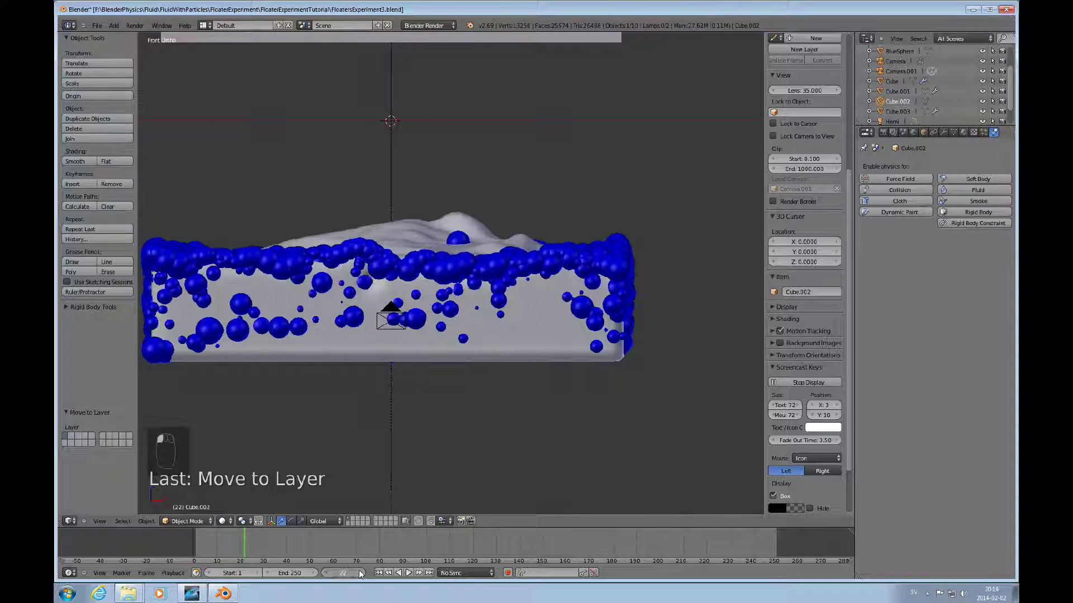
{"action": "left_click_drag", "start_coordinate": [363, 574], "coordinate": [475, 273]}
{"action": "left_click_drag", "start_coordinate": [475, 274], "coordinate": [551, 286]}
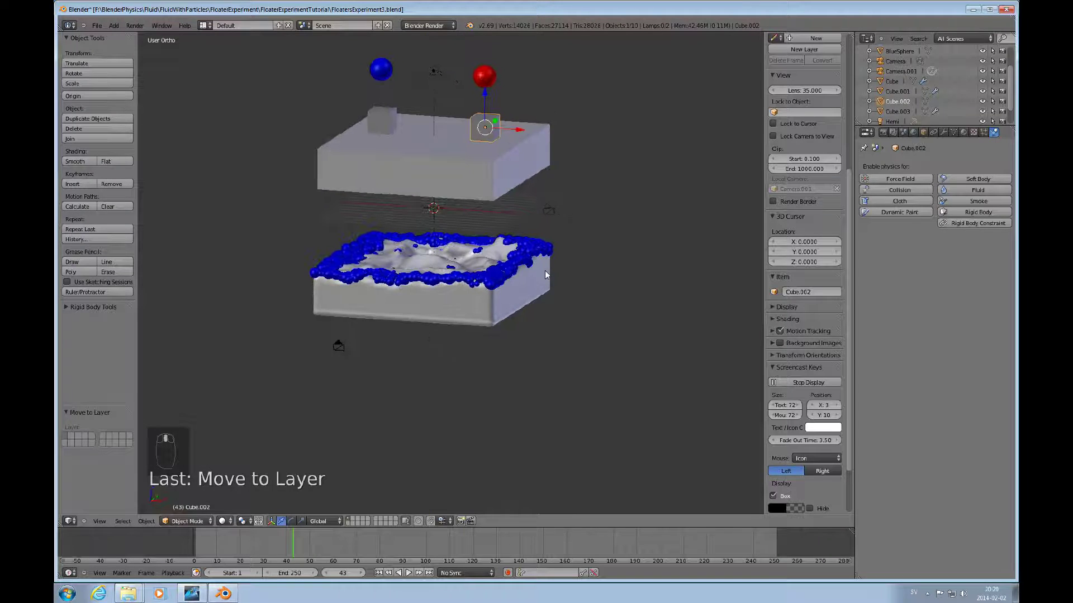
{"action": "left_click_drag", "start_coordinate": [525, 310], "coordinate": [536, 307]}
Change the FluidParticles Render from Object to Halo and check the orange dots through the camera
{"action": "key", "text": "KP_1"}
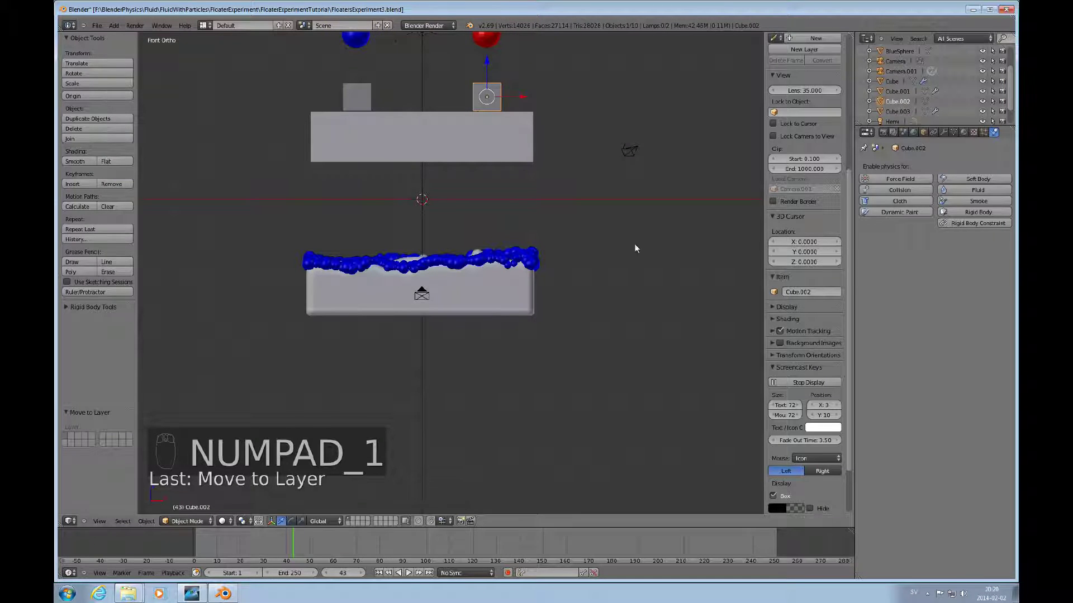
{"action": "left_click_drag", "start_coordinate": [414, 160], "coordinate": [470, 224]}
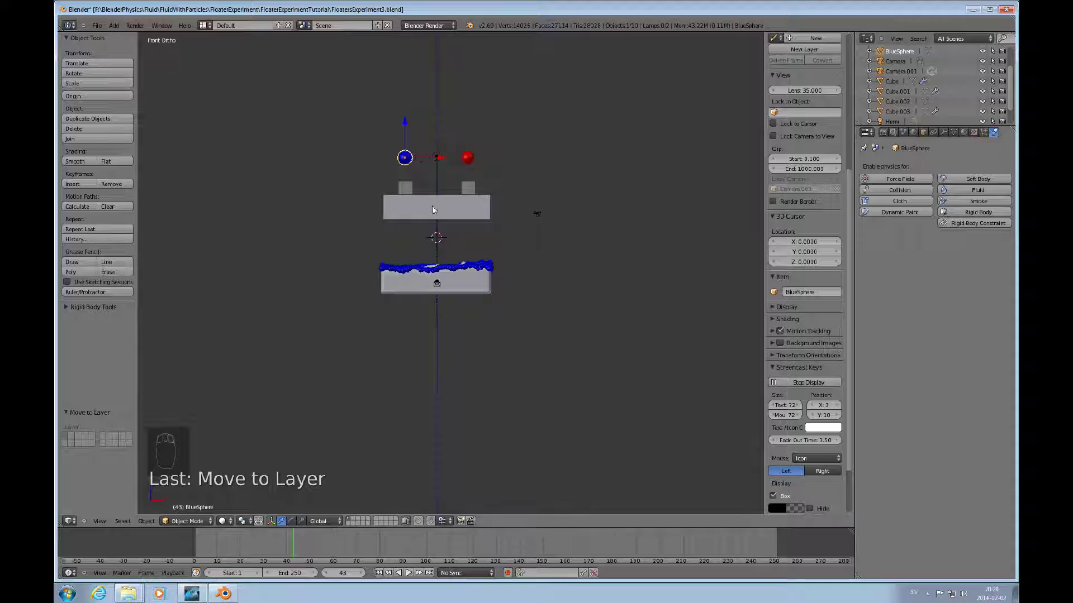
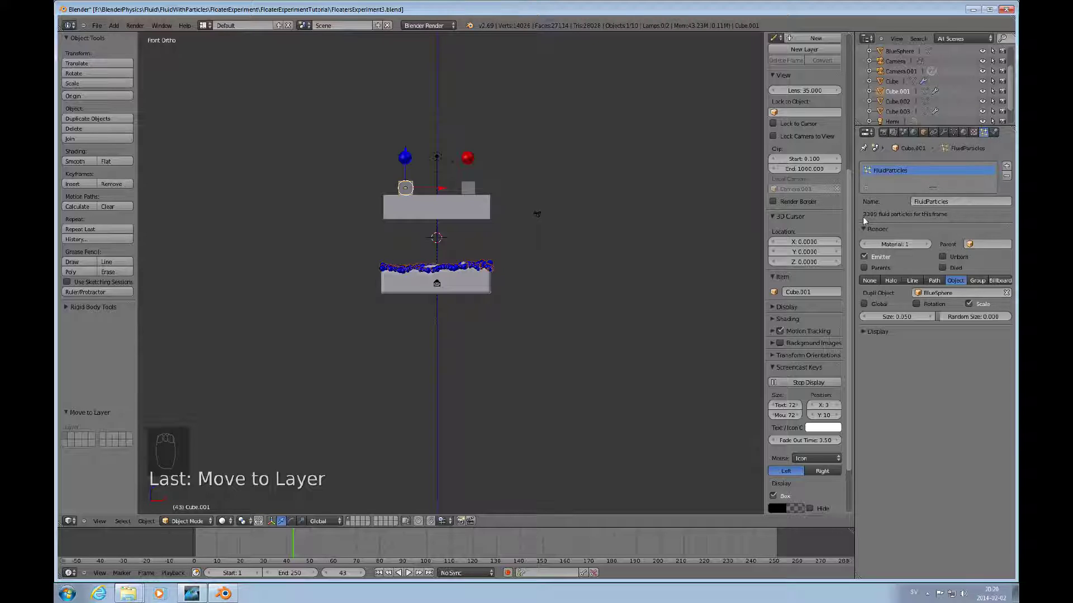
{"action": "left_click_drag", "start_coordinate": [867, 332], "coordinate": [936, 291]}
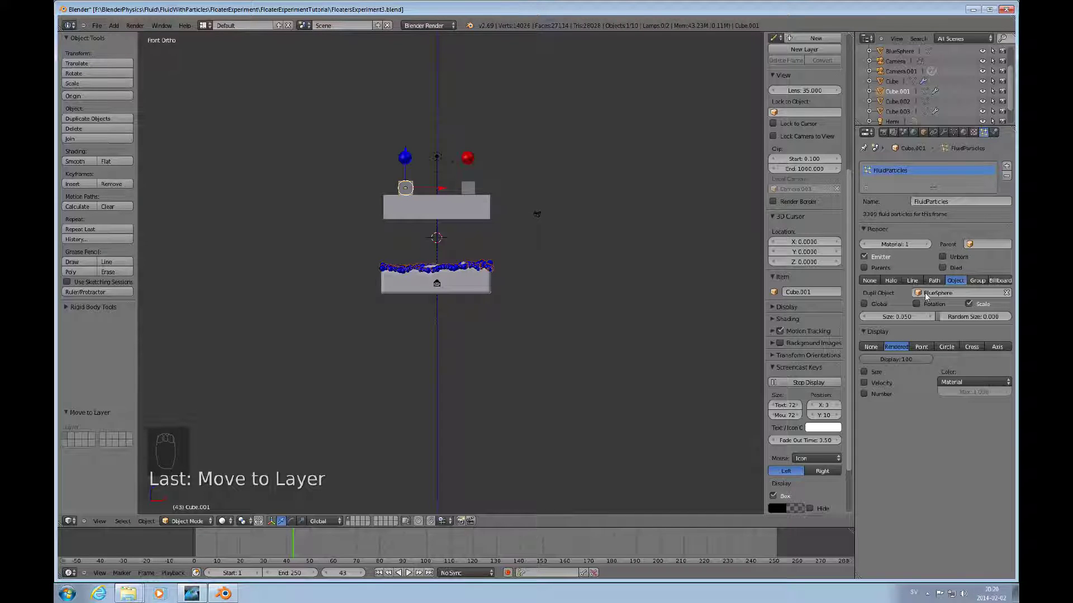
{"action": "left_click_drag", "start_coordinate": [413, 159], "coordinate": [403, 189]}
{"action": "left_click_drag", "start_coordinate": [403, 189], "coordinate": [445, 270]}
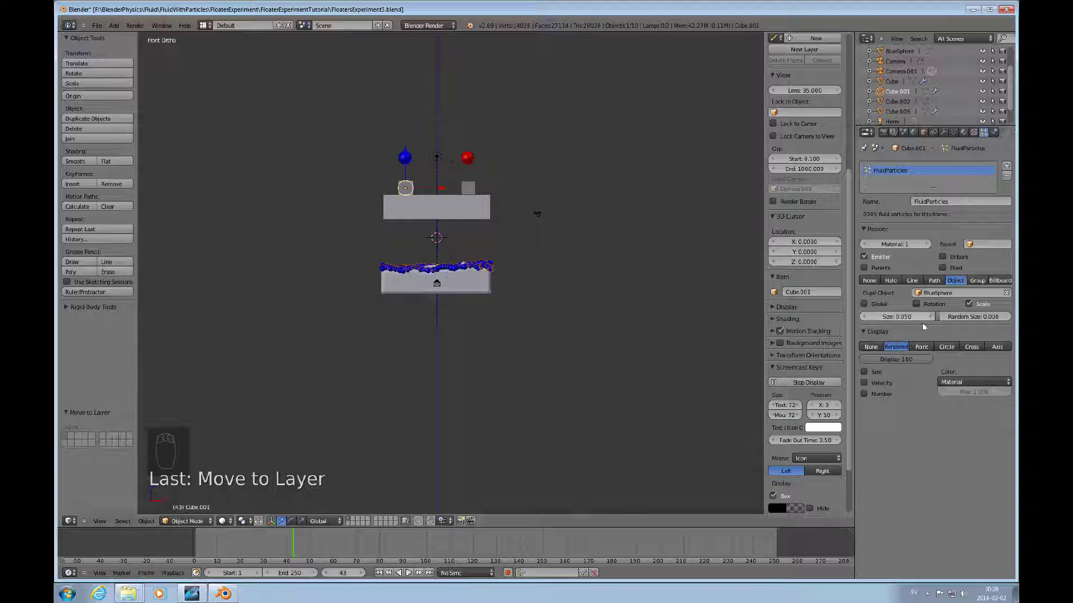
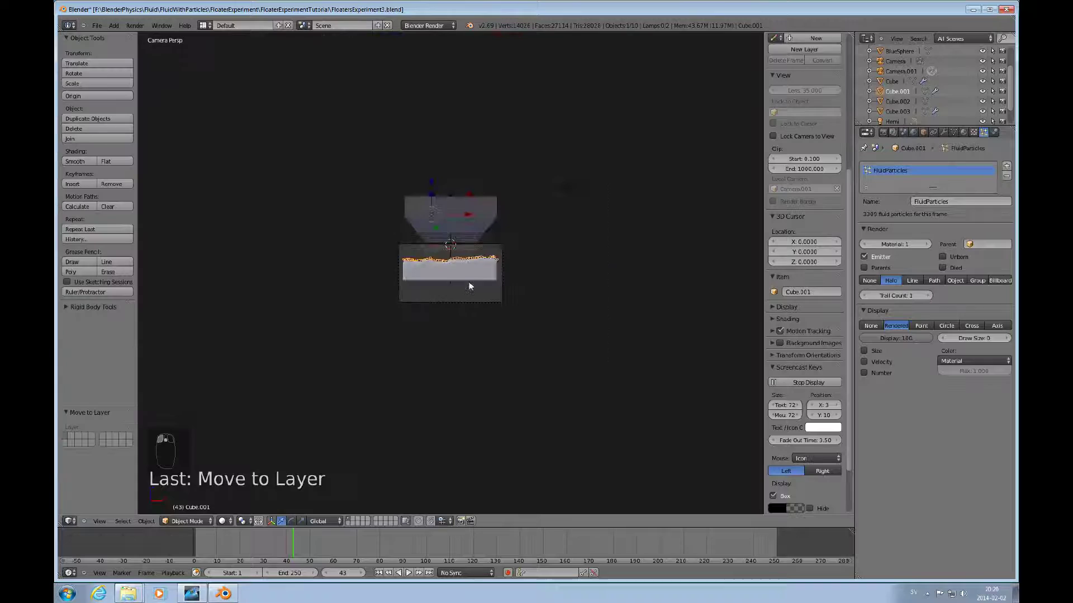
Zoom in on the halo particles and cycle the Render type through Line and Path back to Object with BlueSphere
{"action": "left_click_drag", "start_coordinate": [474, 291], "coordinate": [496, 316]}
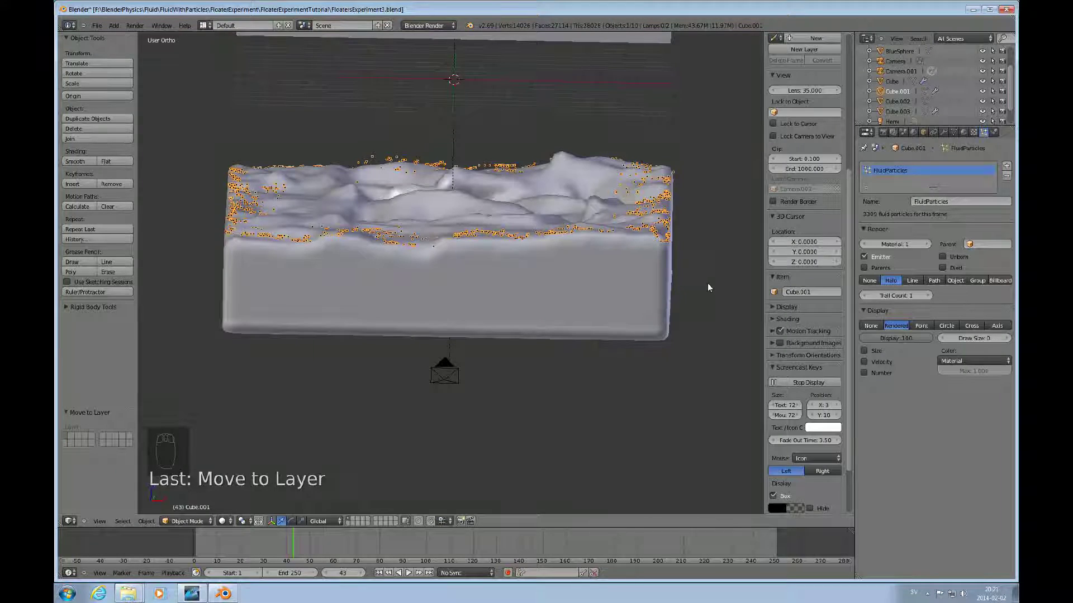
{"action": "left_click_drag", "start_coordinate": [915, 281], "coordinate": [565, 269]}
{"action": "left_click_drag", "start_coordinate": [564, 268], "coordinate": [936, 286]}
{"action": "left_click_drag", "start_coordinate": [935, 286], "coordinate": [962, 284]}
{"action": "middle_click", "coordinate": [963, 284]}
Return to the front view zoomed out to show the blue spheres across the whole scene
{"action": "left_click_drag", "start_coordinate": [963, 284], "coordinate": [616, 234]}
{"action": "left_click_drag", "start_coordinate": [617, 234], "coordinate": [424, 332]}
{"action": "key", "text": "KP_1"}
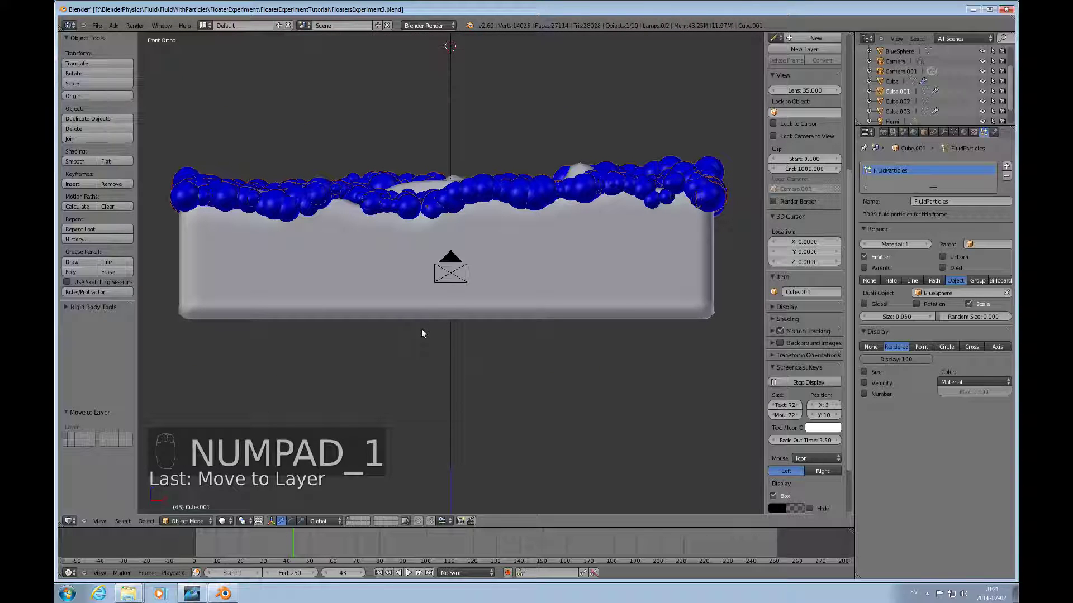
{"action": "left_click_drag", "start_coordinate": [510, 380], "coordinate": [533, 374]}
{"action": "middle_click", "coordinate": [533, 374]}
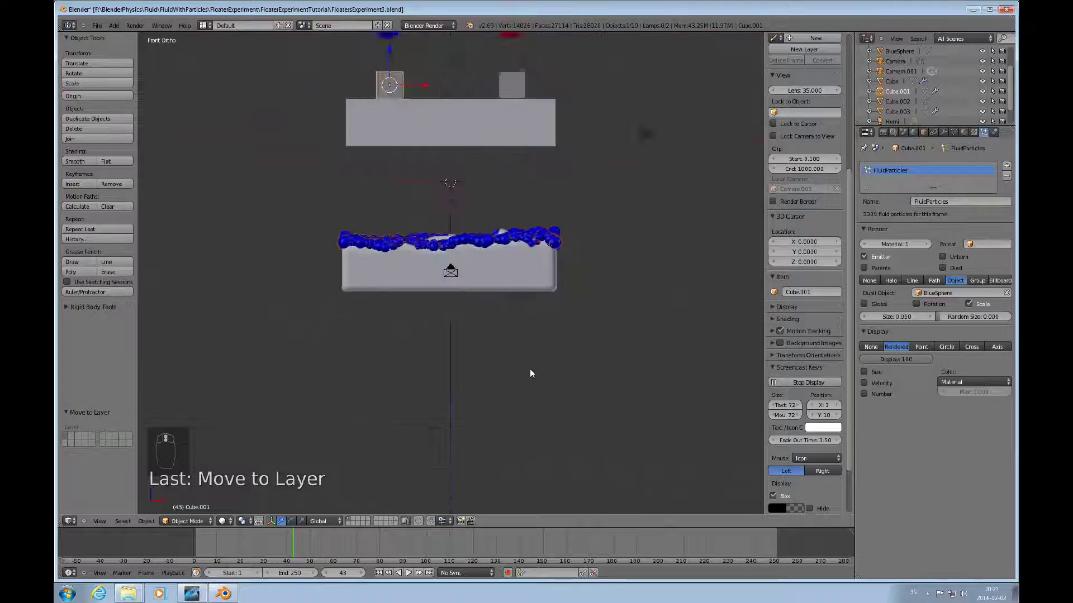
{"action": "left_click_drag", "start_coordinate": [411, 104], "coordinate": [415, 136]}
{"action": "left_click_drag", "start_coordinate": [414, 133], "coordinate": [976, 145]}
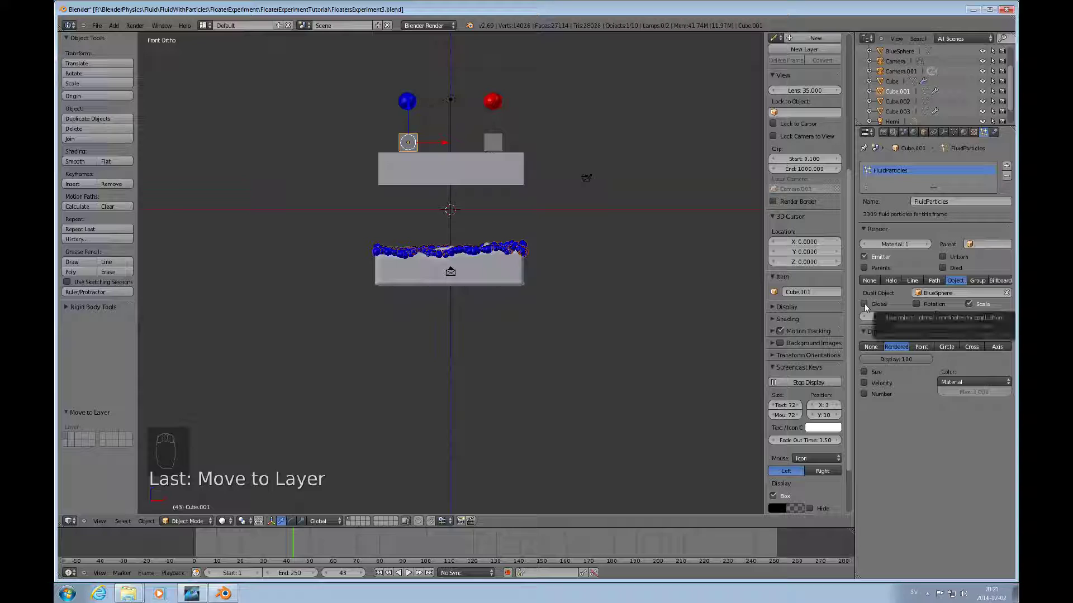
{"action": "left_click_drag", "start_coordinate": [868, 305], "coordinate": [437, 147]}
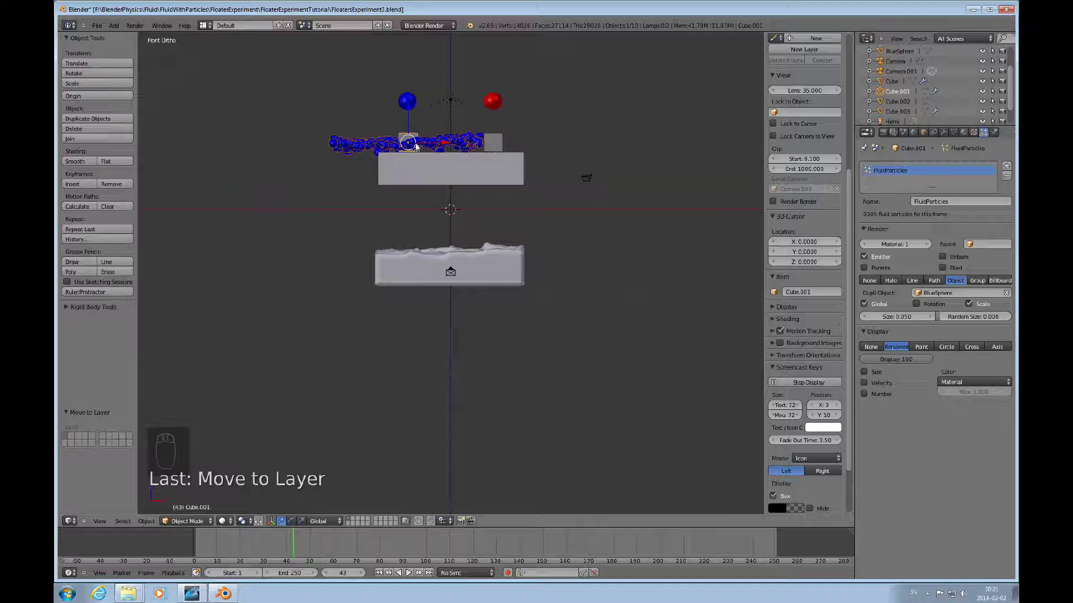
{"action": "left_click_drag", "start_coordinate": [412, 104], "coordinate": [495, 106]}
{"action": "left_click_drag", "start_coordinate": [534, 107], "coordinate": [317, 107]}
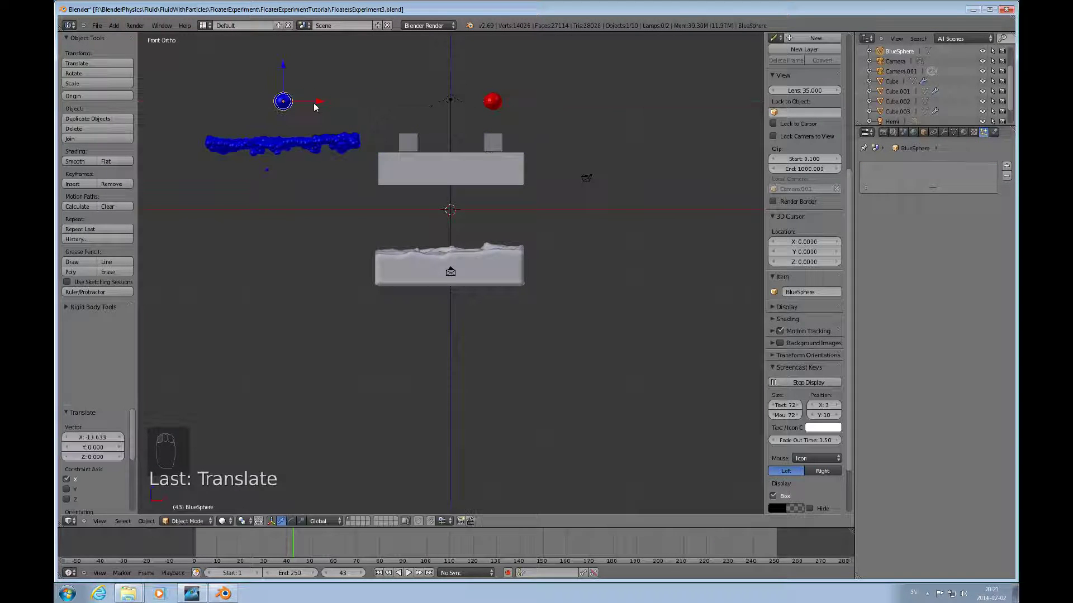
{"action": "left_click_drag", "start_coordinate": [284, 94], "coordinate": [406, 161]}
{"action": "key", "text": "ctrl+z"}
{"action": "key", "text": "ctrl+z"}
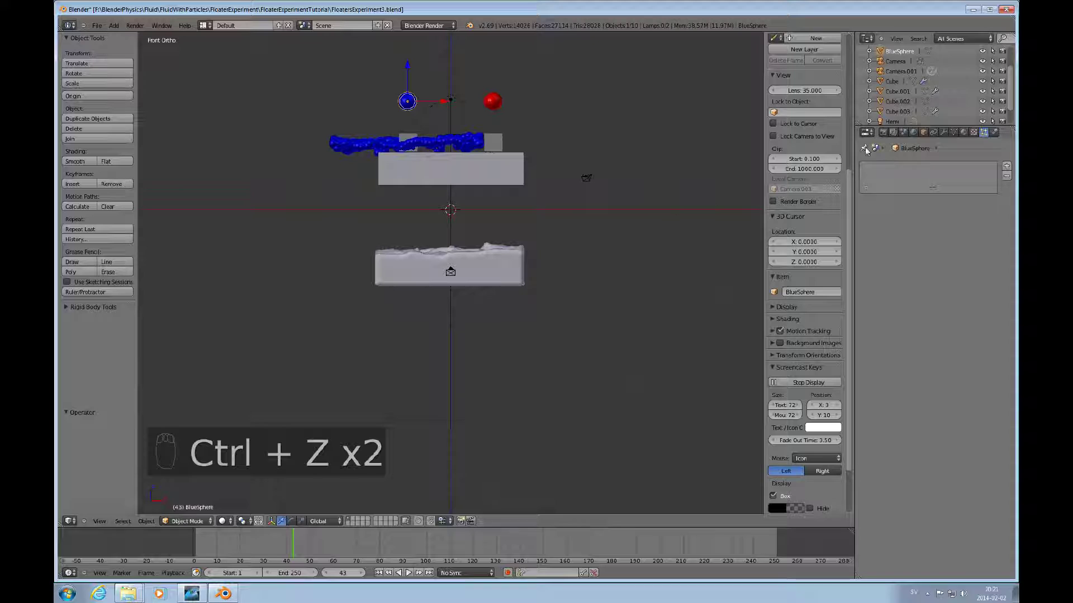
{"action": "key", "text": "ctrl+z"}
{"action": "key", "text": "ctrl+z"}
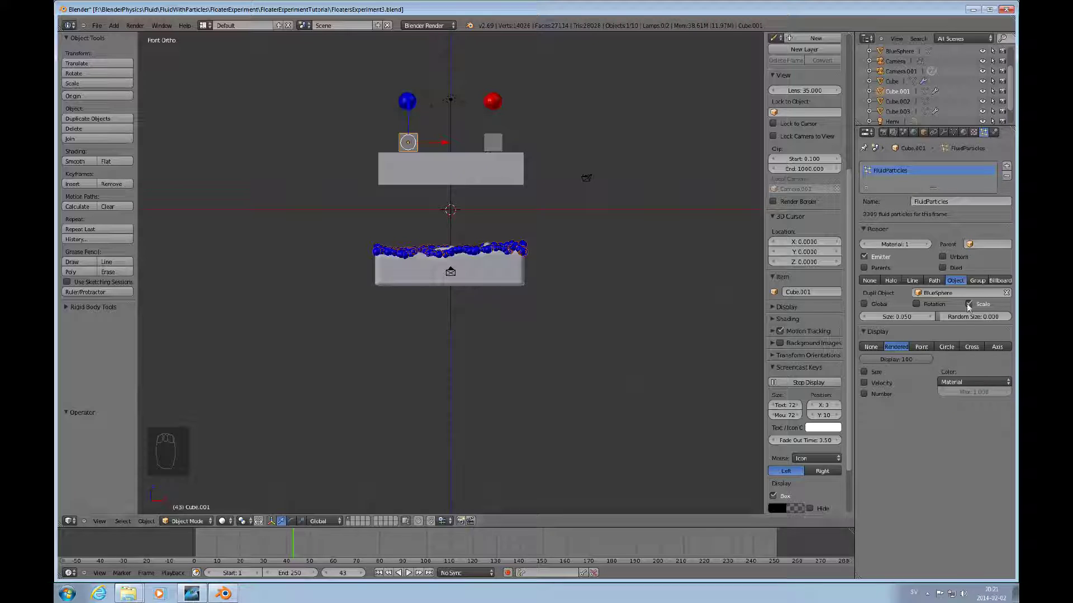
Select BlueSphere and scale it up by about 2.24
{"action": "left_click_drag", "start_coordinate": [972, 303], "coordinate": [413, 127]}
{"action": "left_click_drag", "start_coordinate": [414, 99], "coordinate": [504, 211]}
{"action": "key", "text": "s"}
{"action": "left_click_drag", "start_coordinate": [655, 303], "coordinate": [520, 246]}
{"action": "left_click_drag", "start_coordinate": [520, 247], "coordinate": [400, 572]}
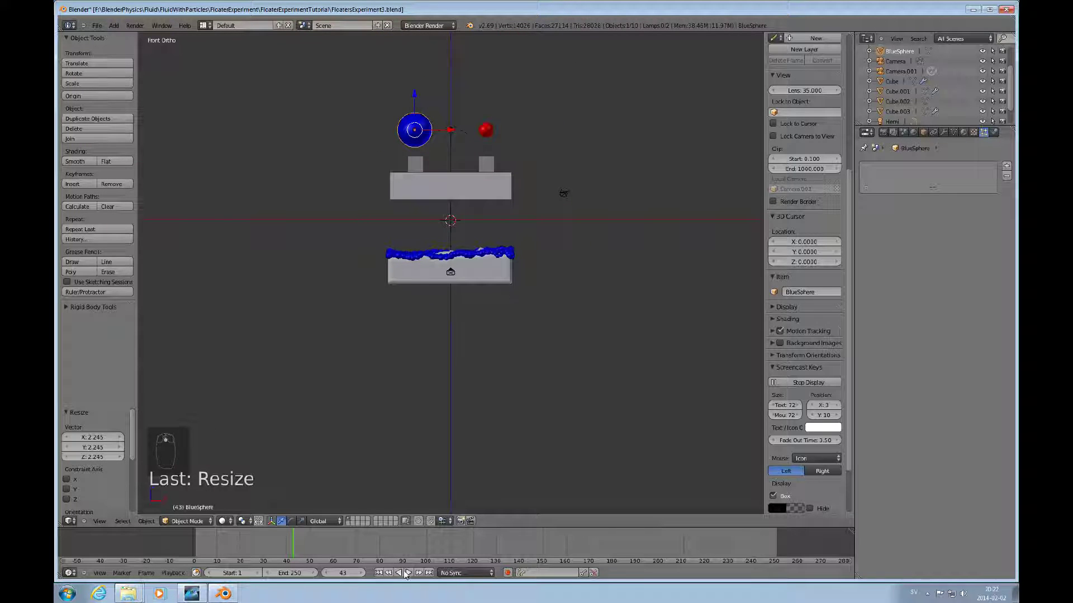
Replay the simulation and reselect the particle cube to show its Particle/Floats physics
{"action": "middle_click", "coordinate": [410, 574]}
{"action": "left_click_drag", "start_coordinate": [410, 575], "coordinate": [410, 575]}
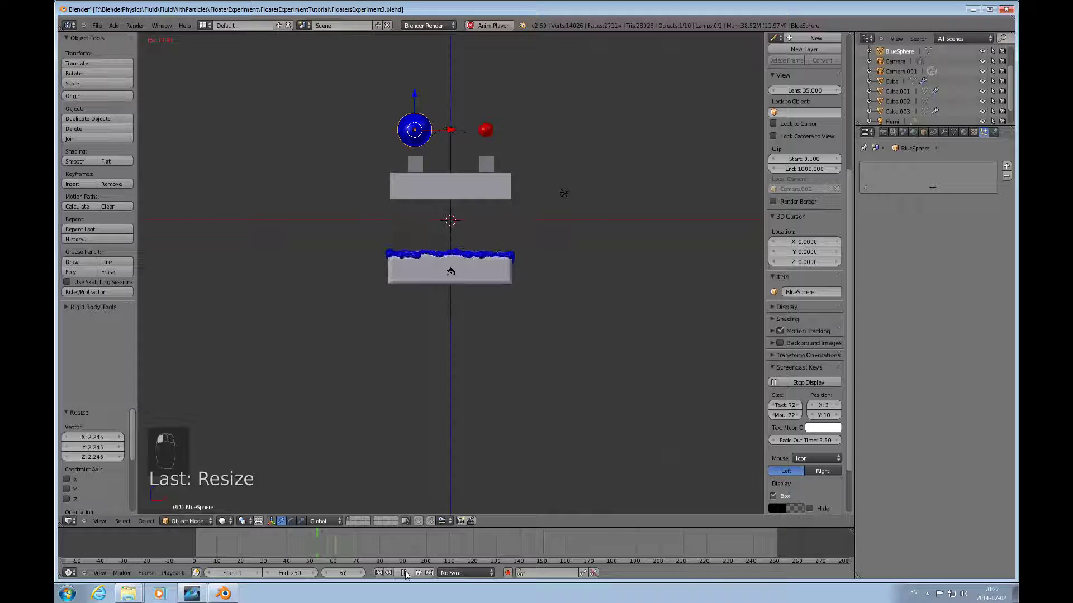
{"action": "left_click_drag", "start_coordinate": [386, 576], "coordinate": [411, 576]}
{"action": "left_click", "coordinate": [412, 576]}
{"action": "left_click_drag", "start_coordinate": [529, 485], "coordinate": [424, 164]}
{"action": "left_click_drag", "start_coordinate": [422, 165], "coordinate": [988, 137]}
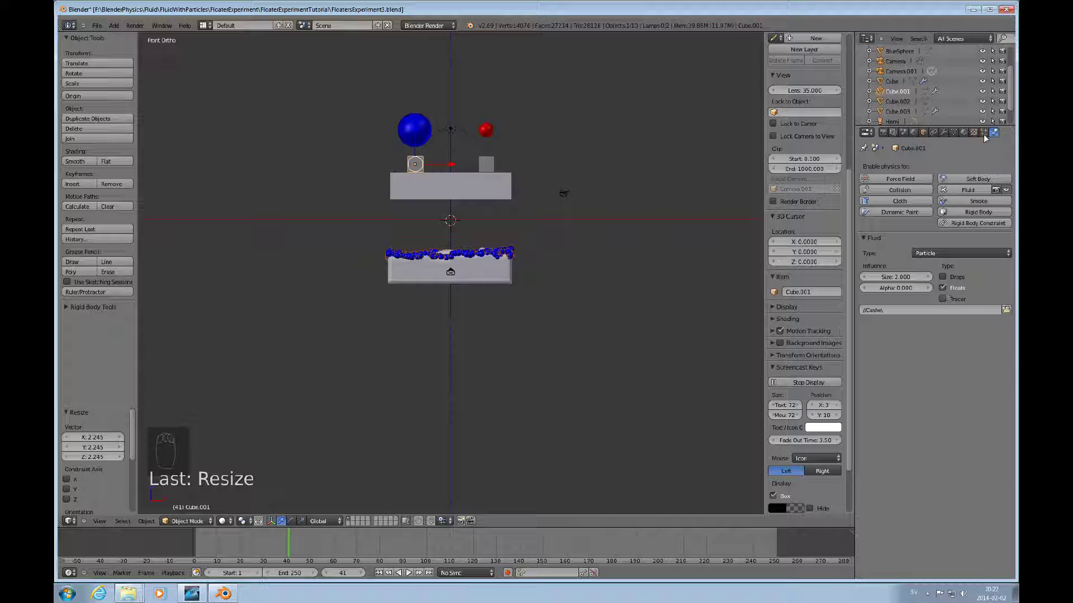
Orbit to check the enlarged particles, scale BlueSphere down to about 0.37 and return to front view
{"action": "left_click_drag", "start_coordinate": [988, 138], "coordinate": [399, 161]}
{"action": "left_click_drag", "start_coordinate": [972, 306], "coordinate": [485, 281]}
{"action": "left_click_drag", "start_coordinate": [485, 281], "coordinate": [435, 287]}
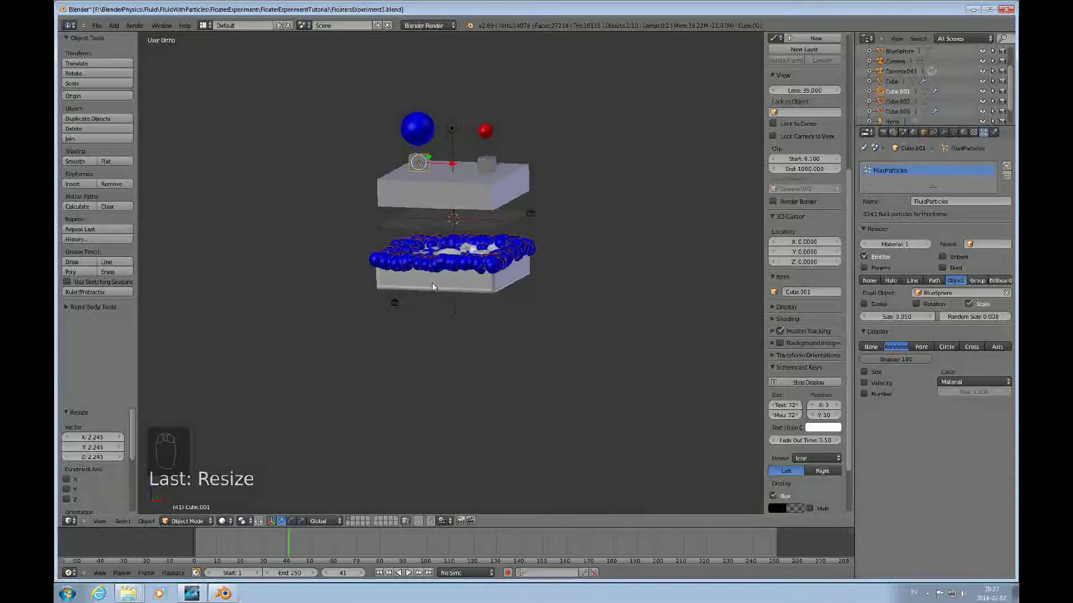
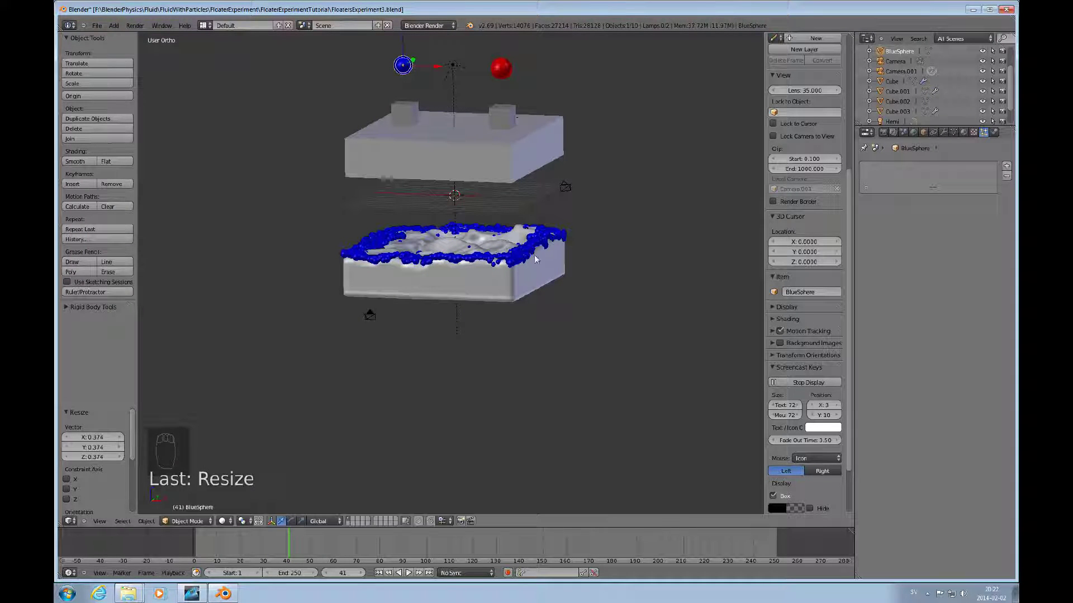
{"action": "key", "text": "KP_1"}
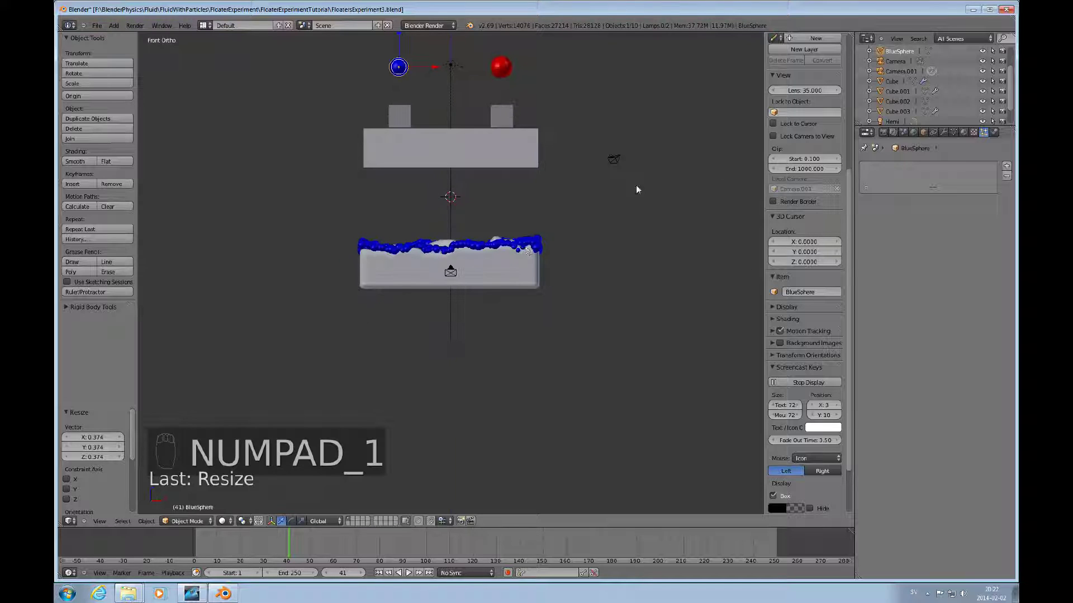